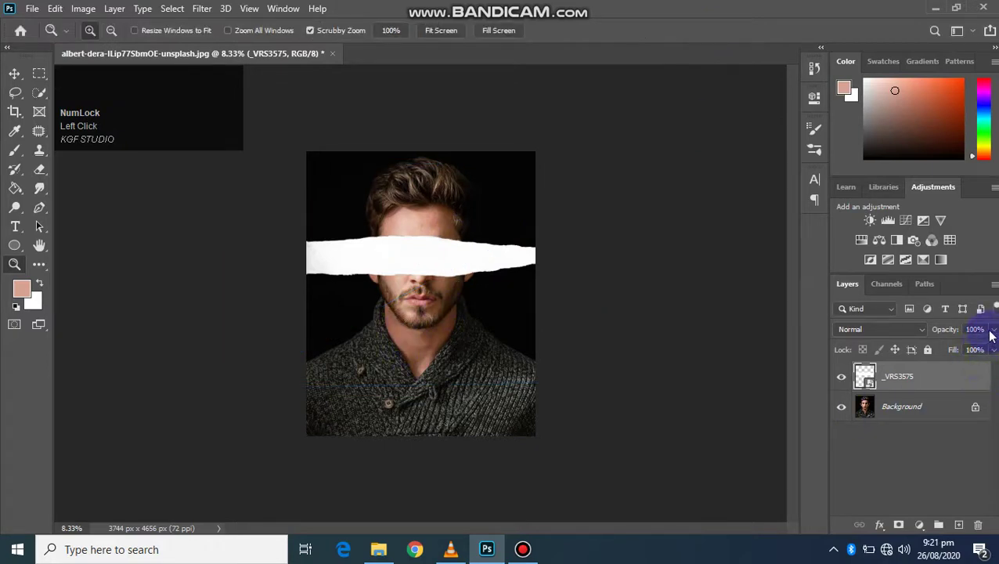
Step: Lower the torn strip layer to 60% opacity and begin transforming it over the eyes
left_click(993, 334)
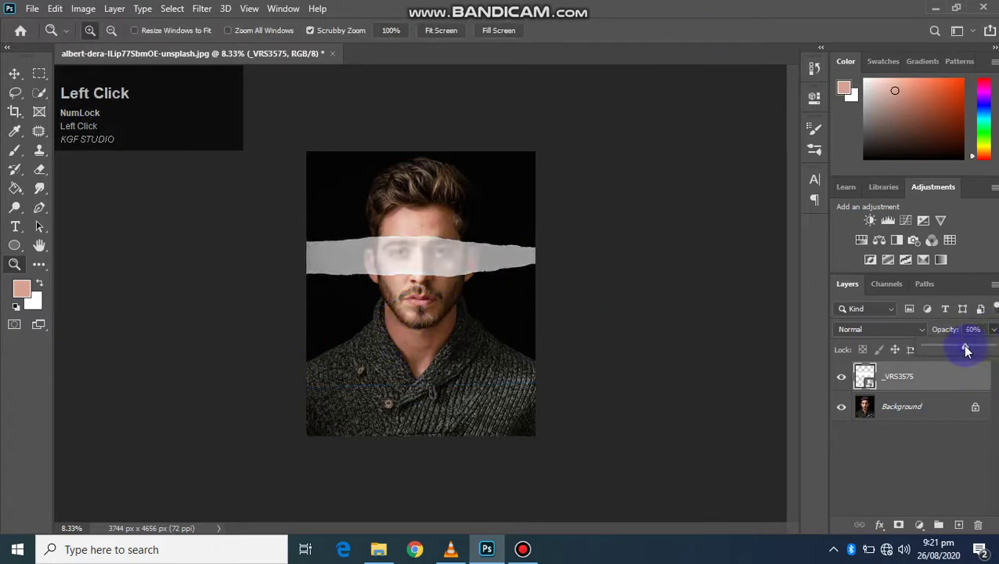
key("ctrl+t")
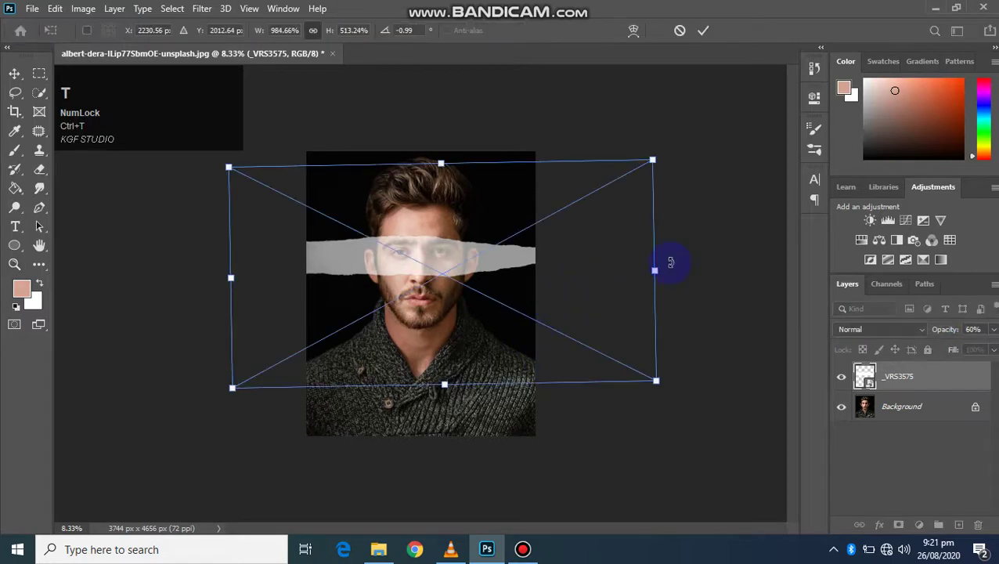
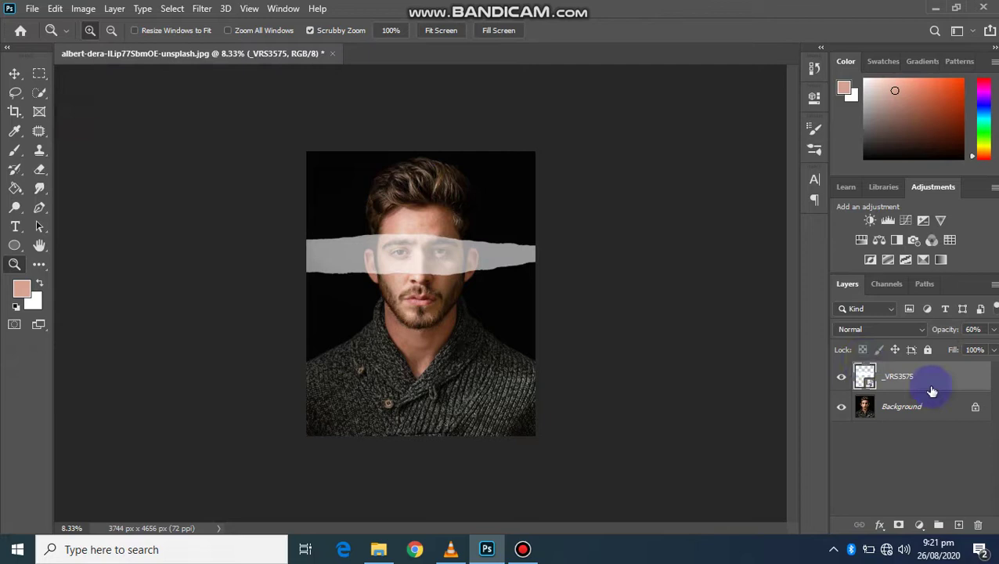
Step: Duplicate the Background portrait, lasso the strip outline and invert to keep only the eyes band
double_click(921, 412)
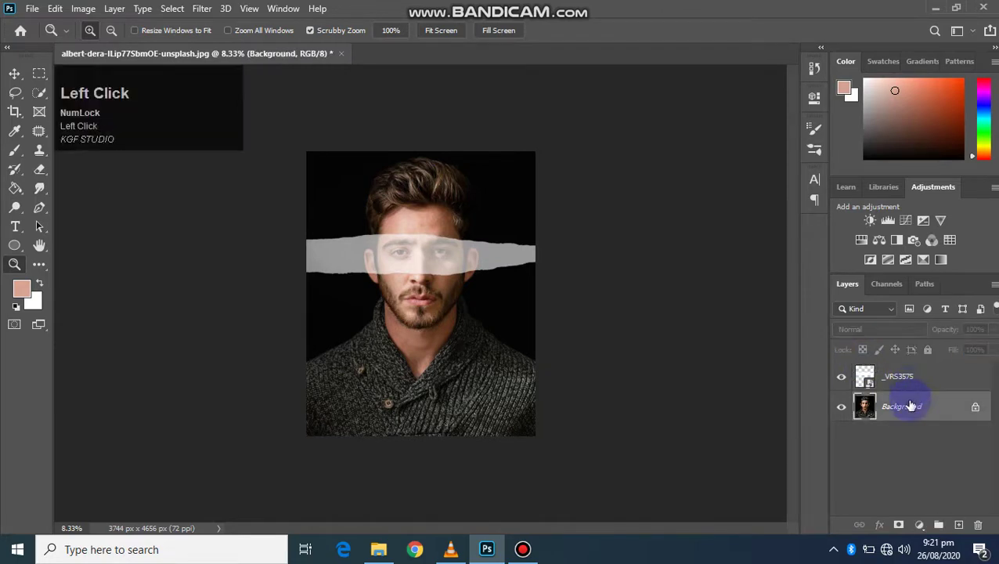
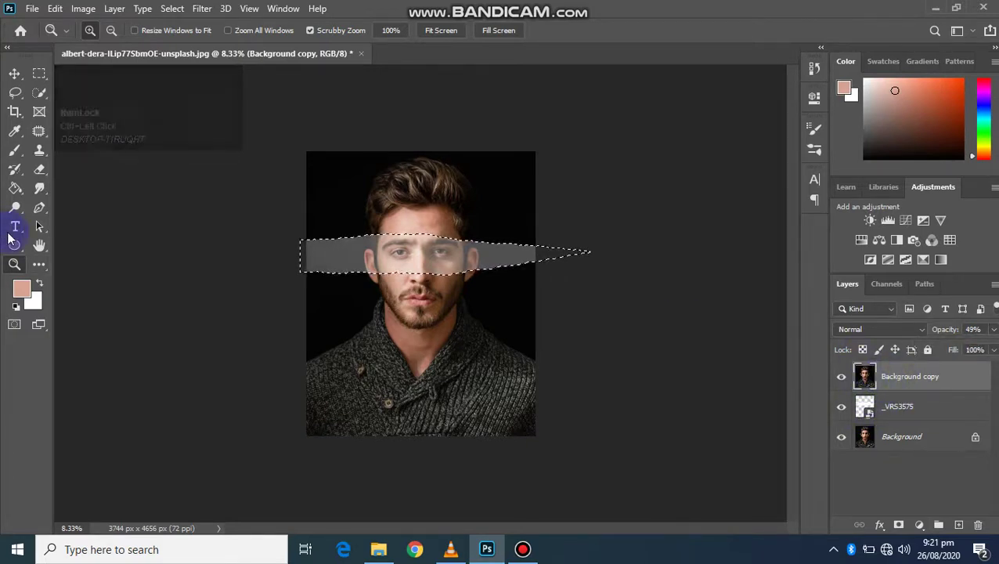
left_click(19, 236)
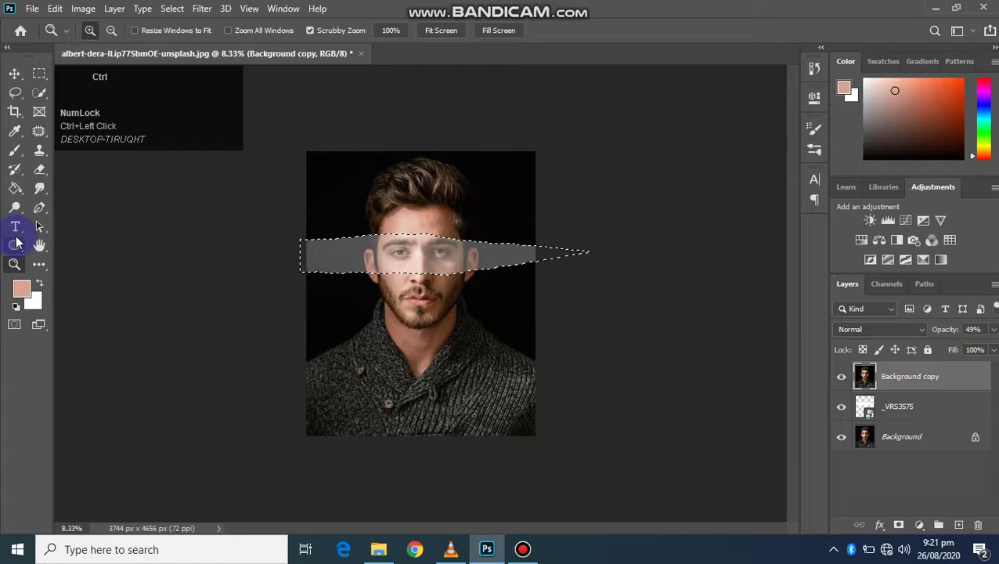
key("ctrl+shift+i")
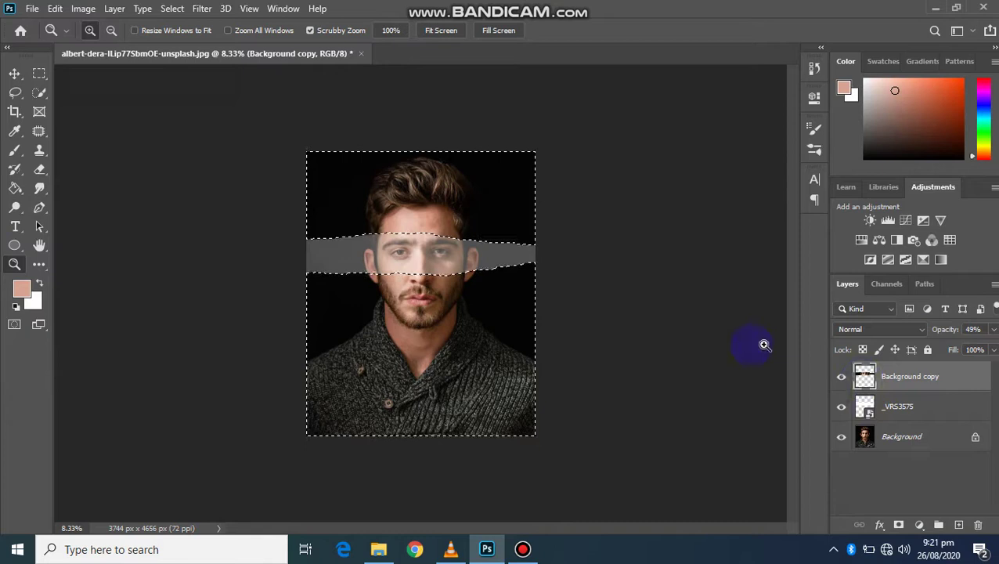
Step: Deselect the eyes band outline so only a faint torn line remains across the face
key("ctrl+Num_Lock")
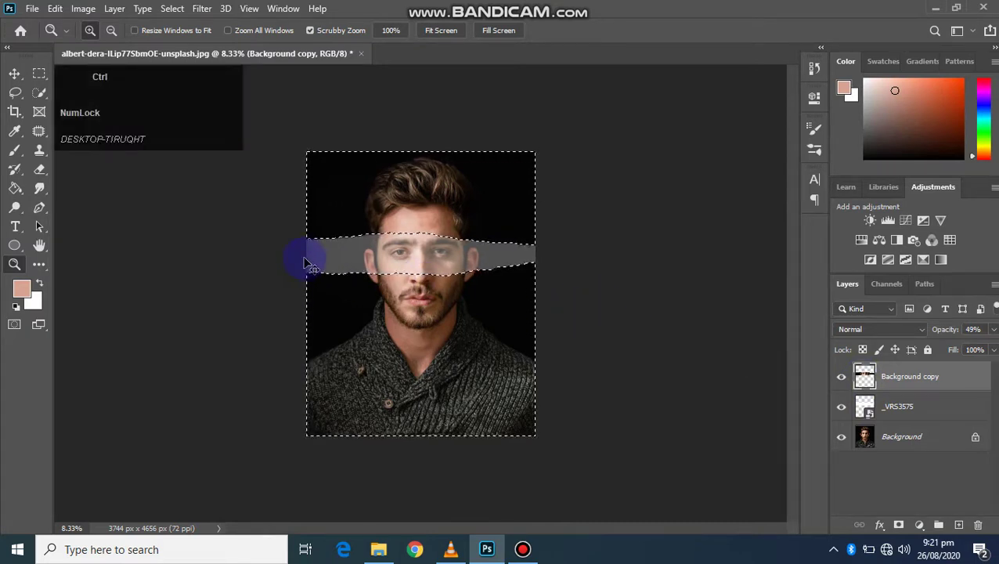
key("ctrl+f")
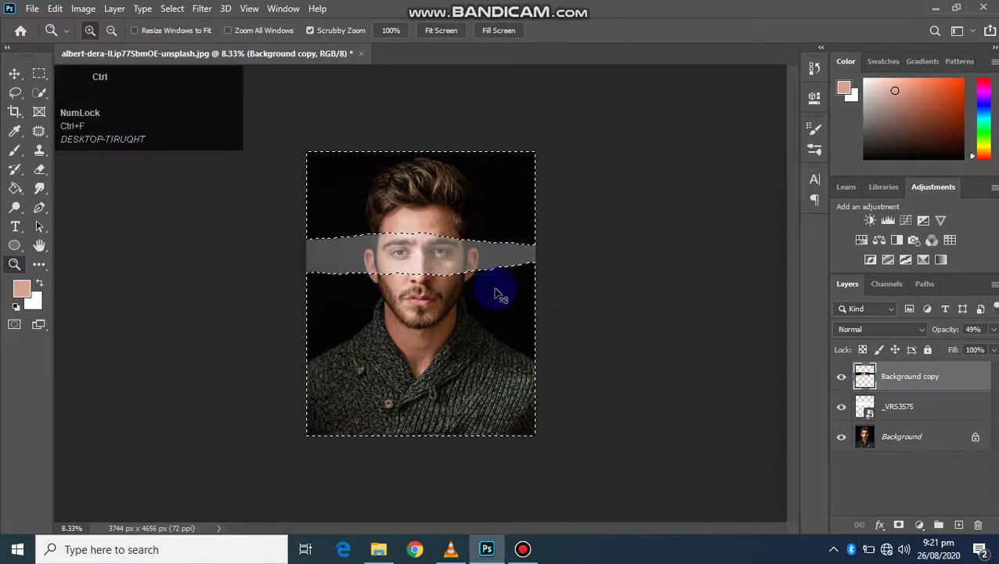
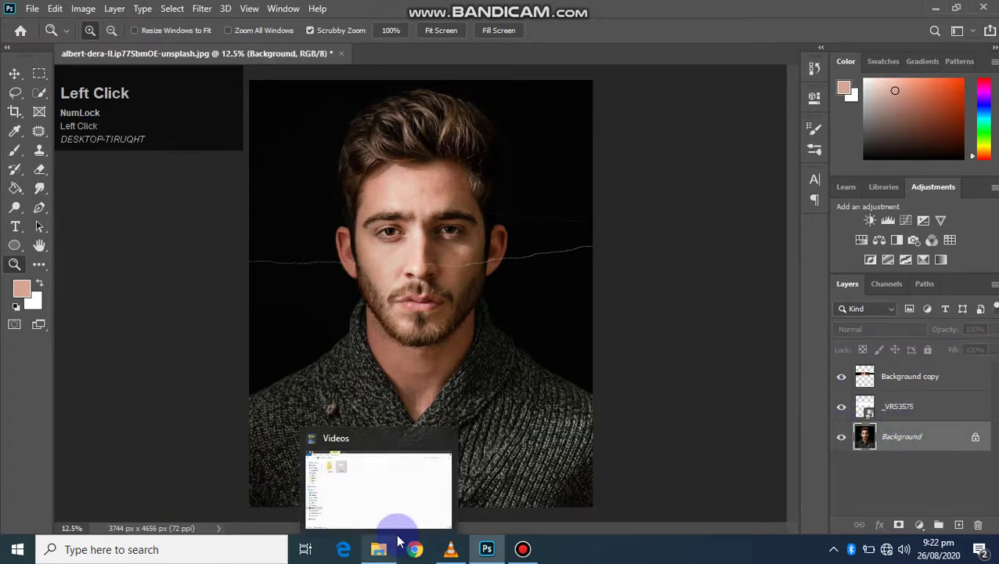
Step: Duplicate the portrait with Ctrl+J and boost its contrast and detail in Camera Raw Filter
key("ctrl+j")
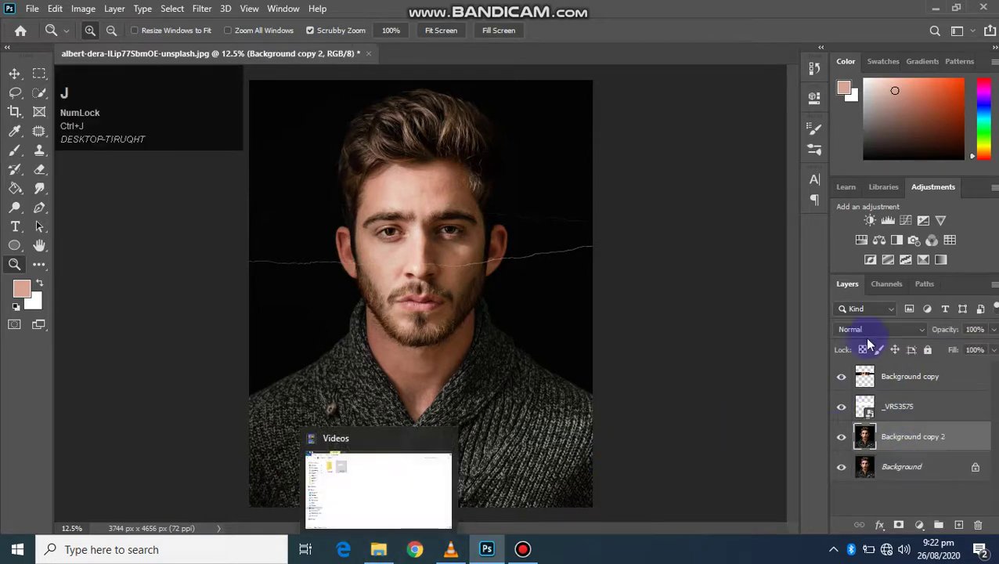
left_click(927, 446)
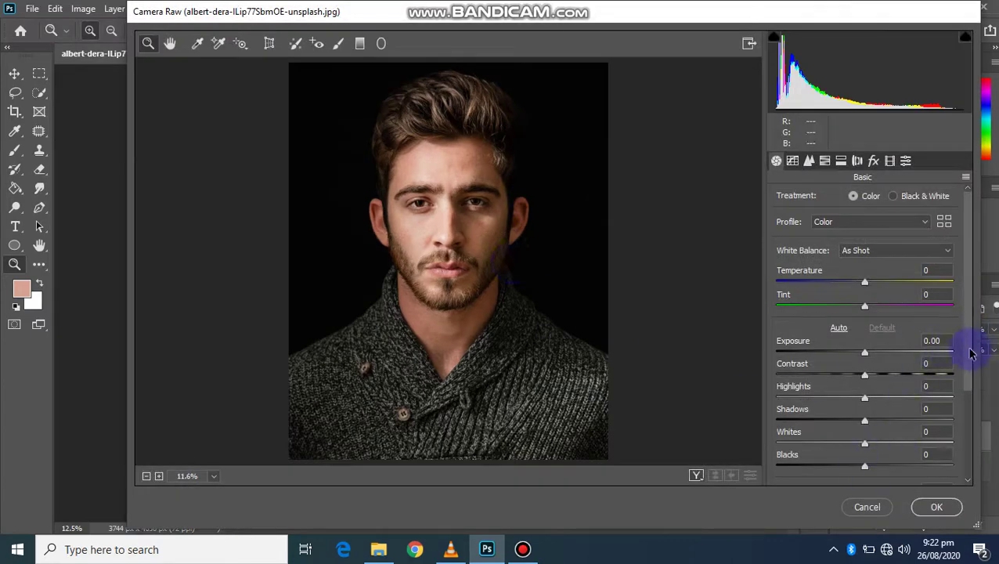
left_click_drag(971, 366, 938, 506)
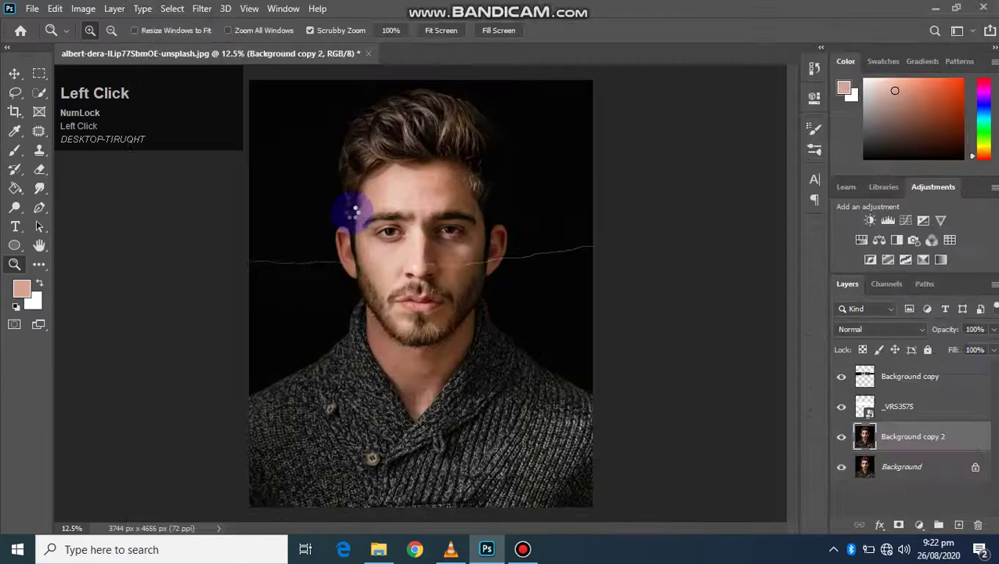
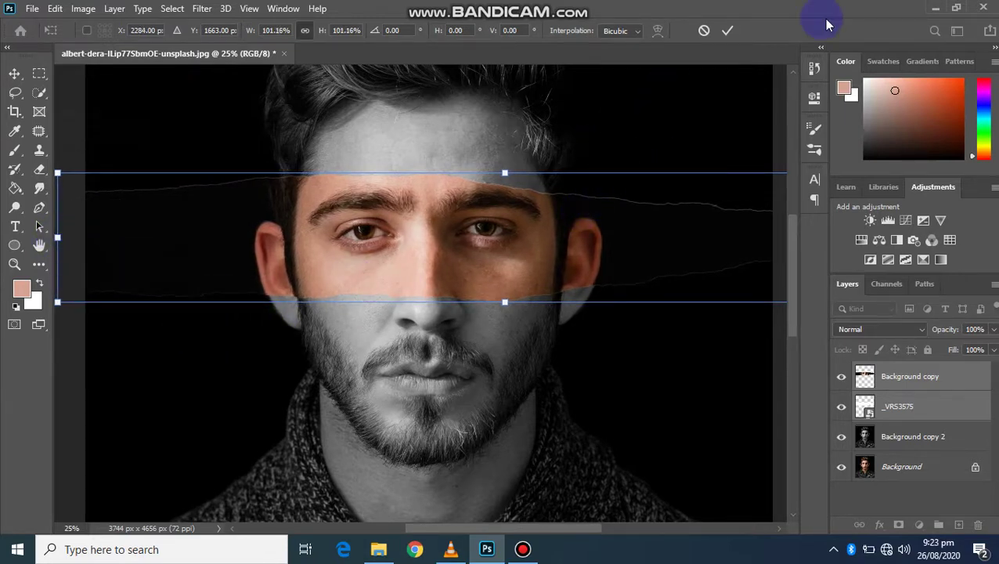
Step: Commit the colour eyes band enlarged to about 101% over the black-and-white face
left_click(737, 30)
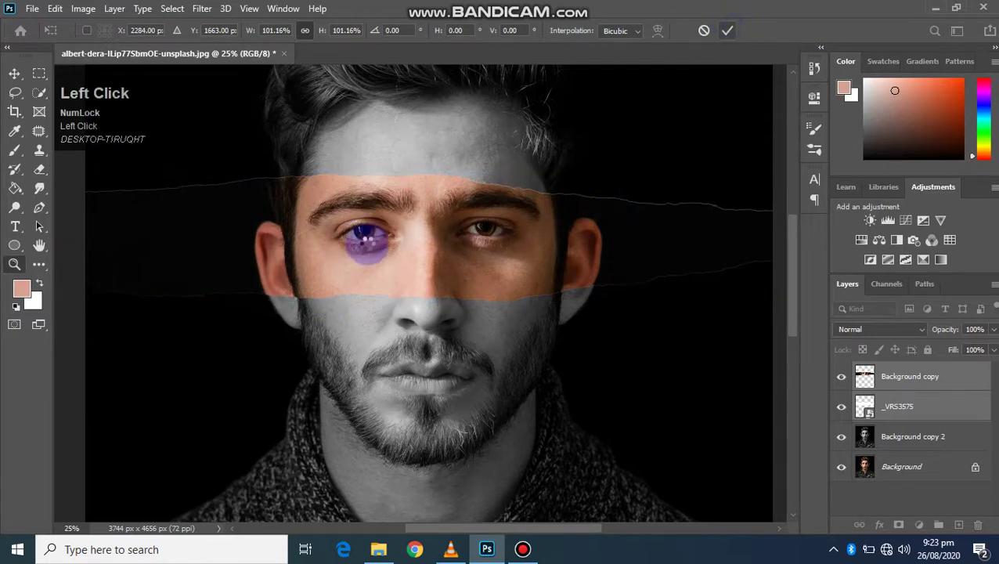
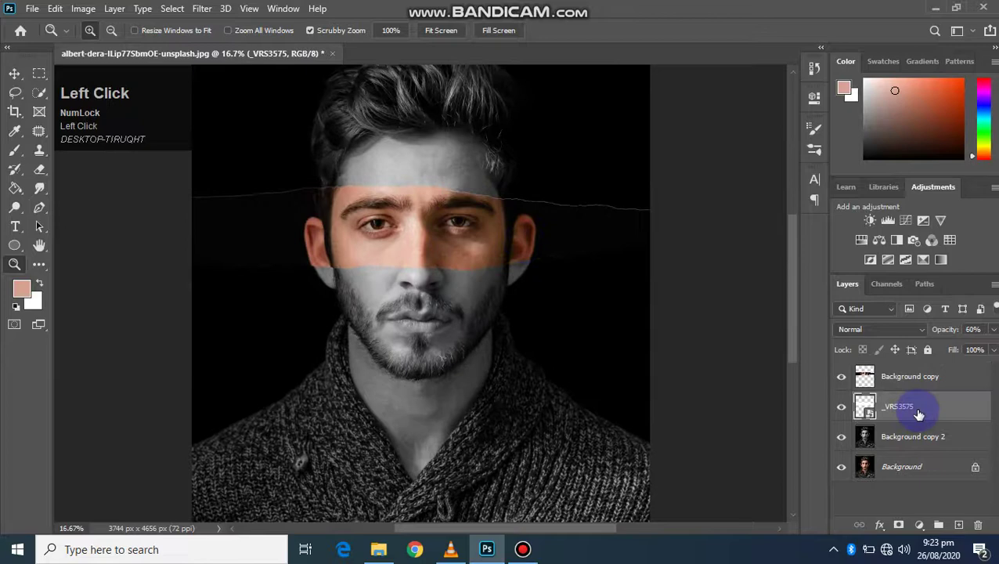
Step: Begin scaling the _VRS3575 torn strip to frame the colour eyes band
key("ctrl+t")
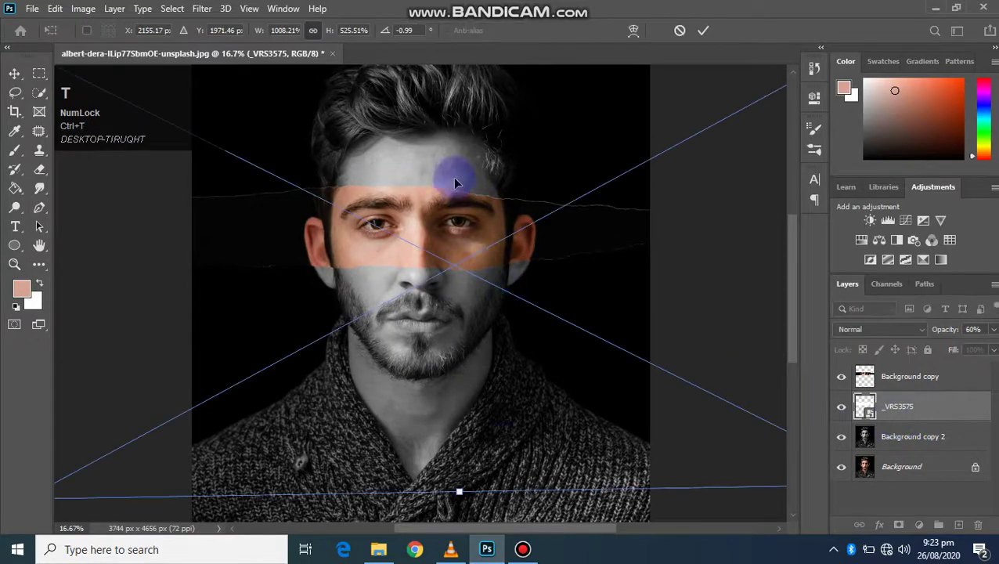
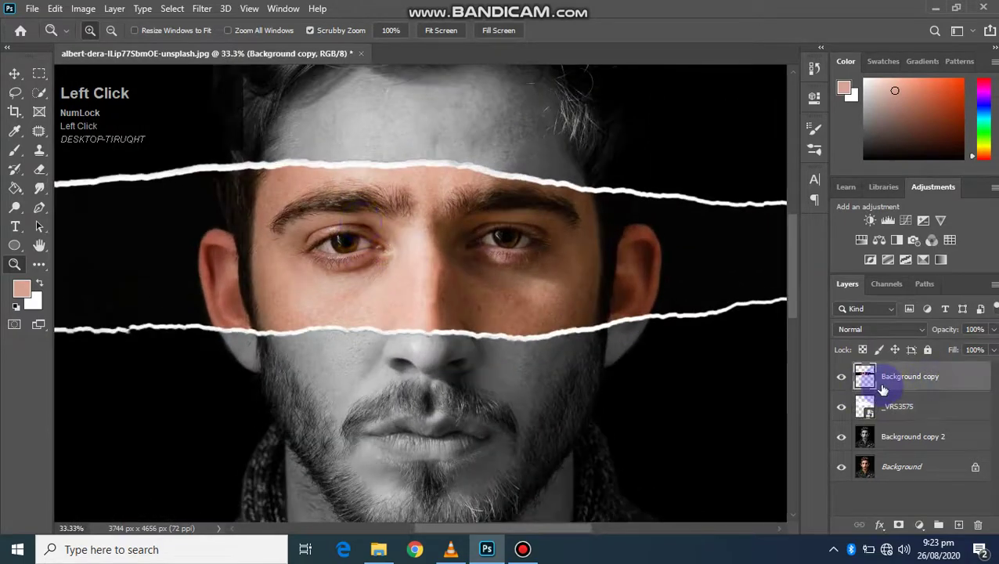
Step: Add a Hue/Saturation layer tinting cyan with hue +164 and saturation +33
left_click(921, 528)
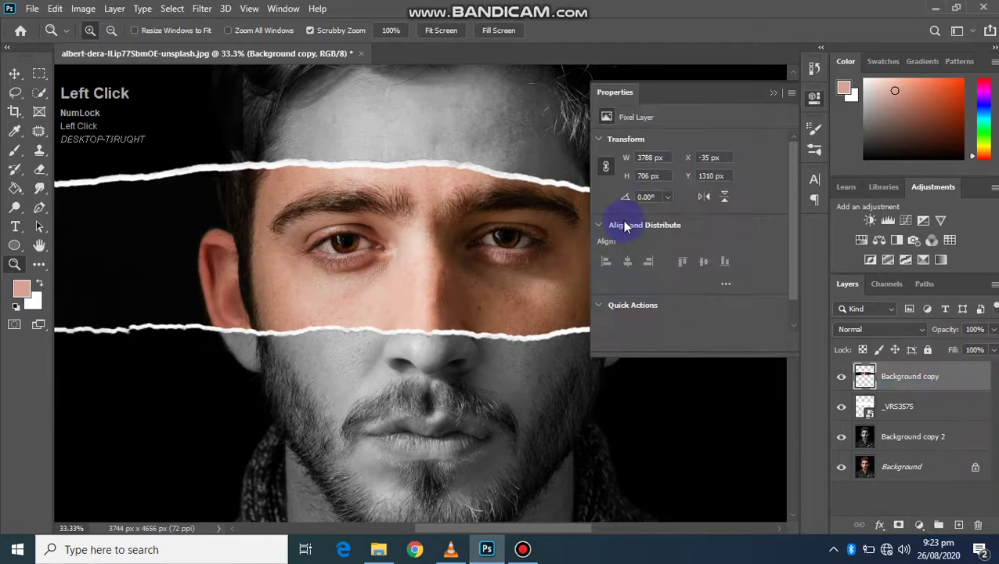
left_click_drag(692, 198, 779, 96)
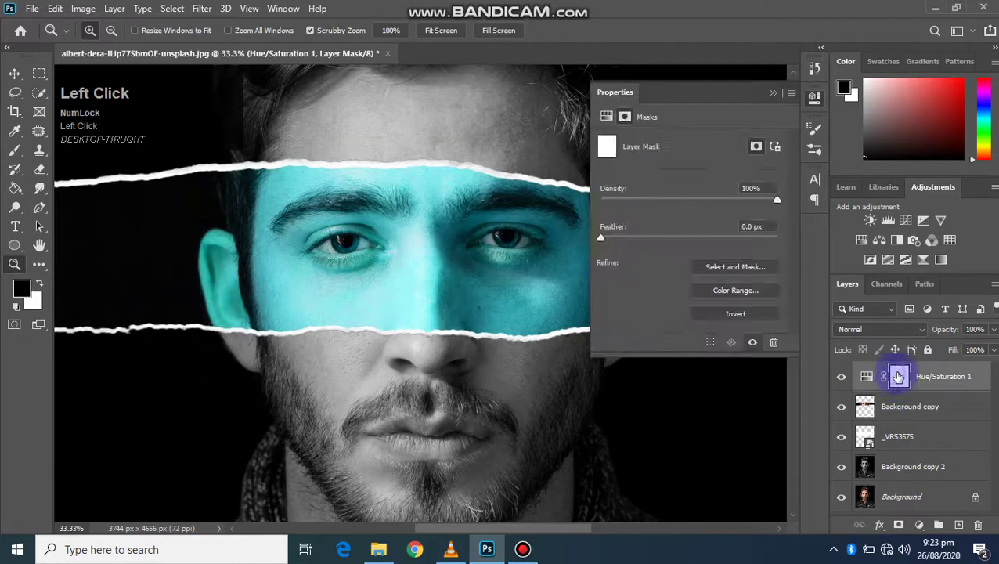